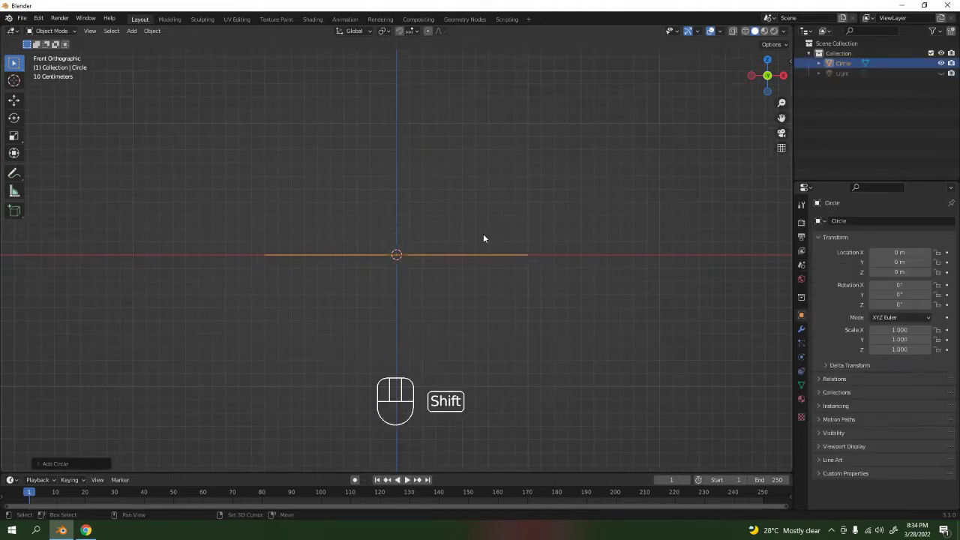
# Select the circle and extrude its edge straight up along Z about 0.2 m into a wall
pyautogui.middleClick(499, 232)
pyautogui.click(402, 30)
pyautogui.press('Tab')
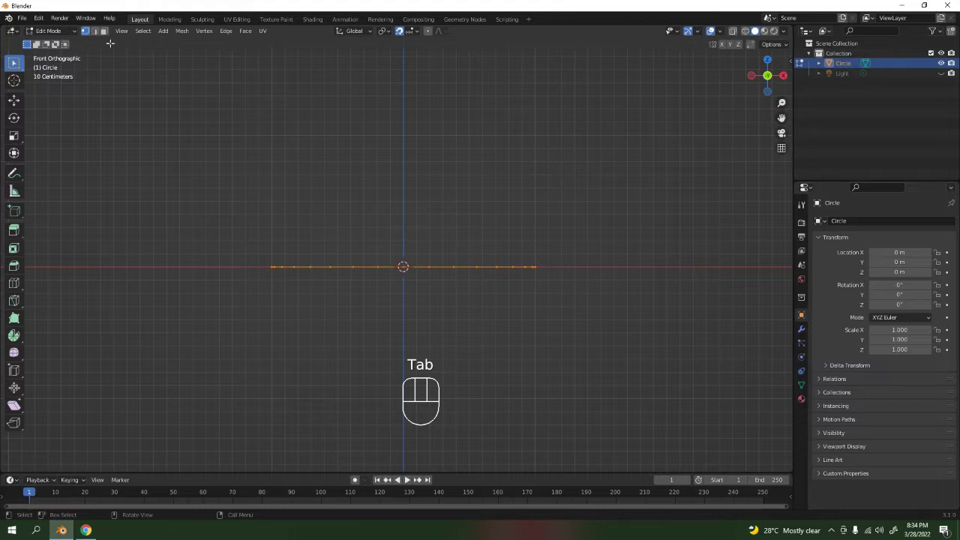
pyautogui.press('e')
pyautogui.press('z')
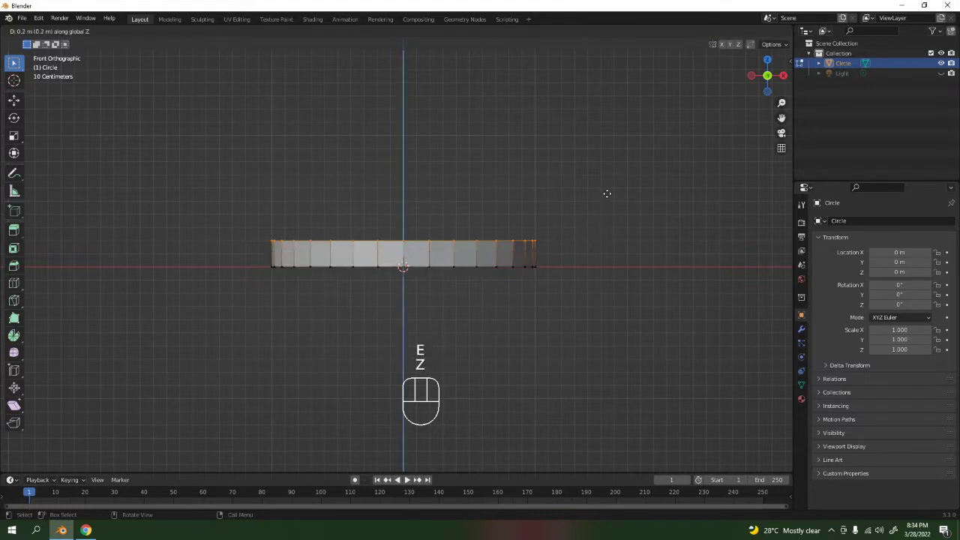
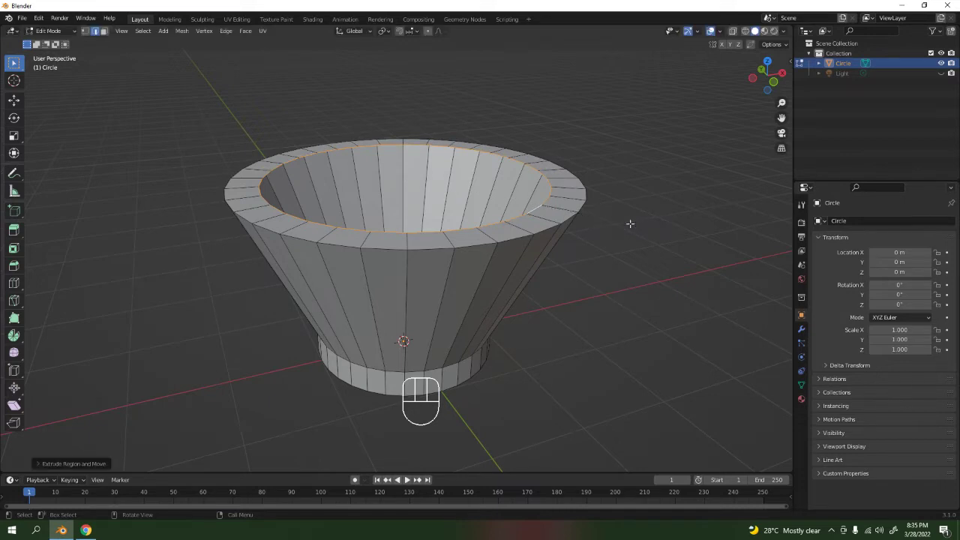
# Extrude the rim's inner edge down along Z about 1.26 m and check the inner wall in X-ray
pyautogui.press('e')
pyautogui.press('z')
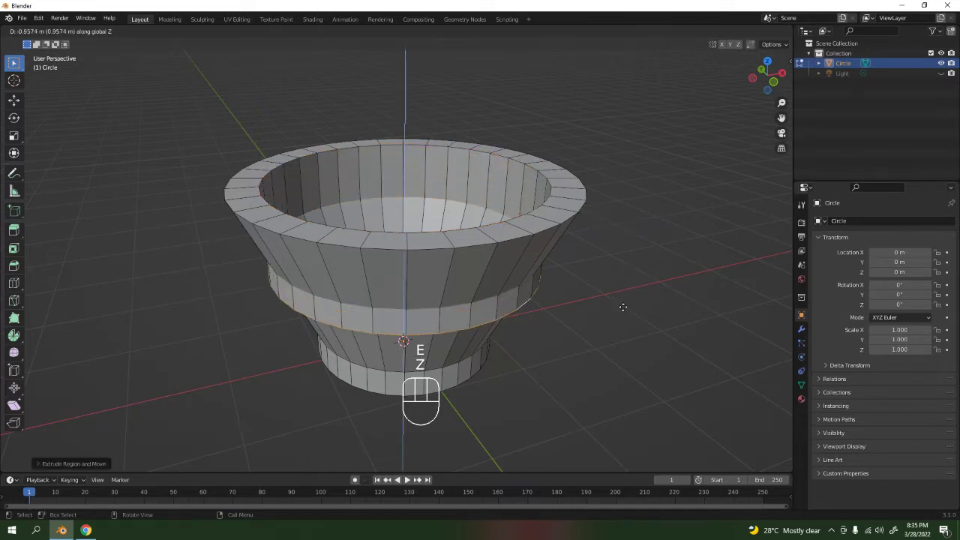
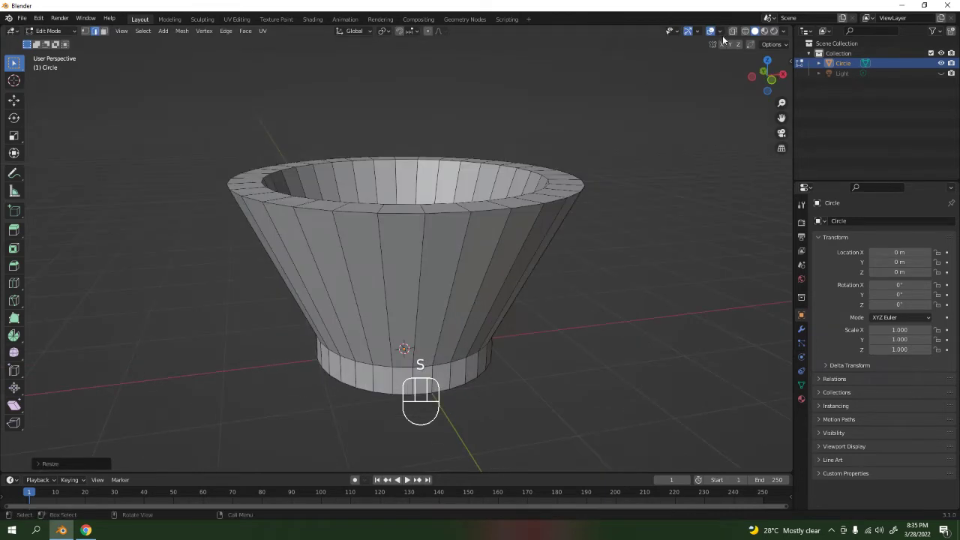
pyautogui.click(734, 33)
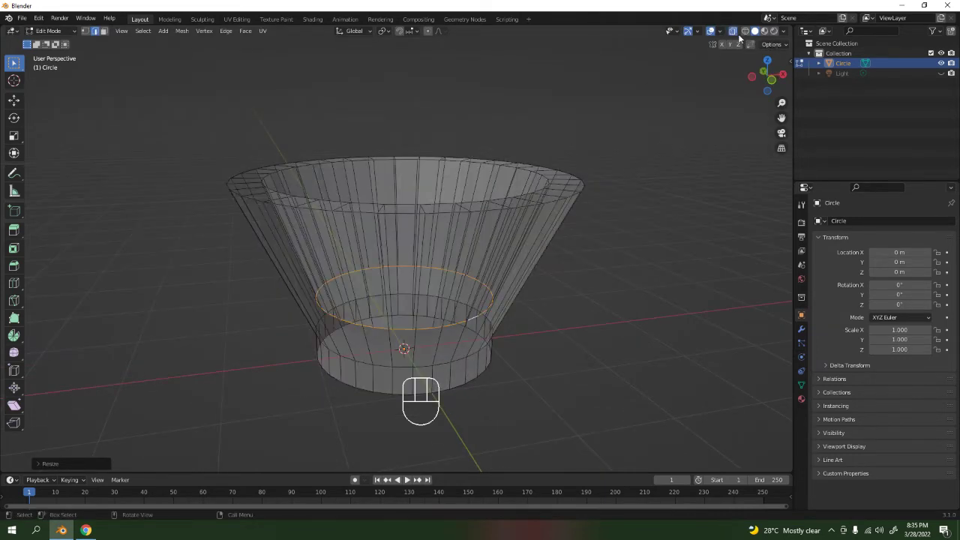
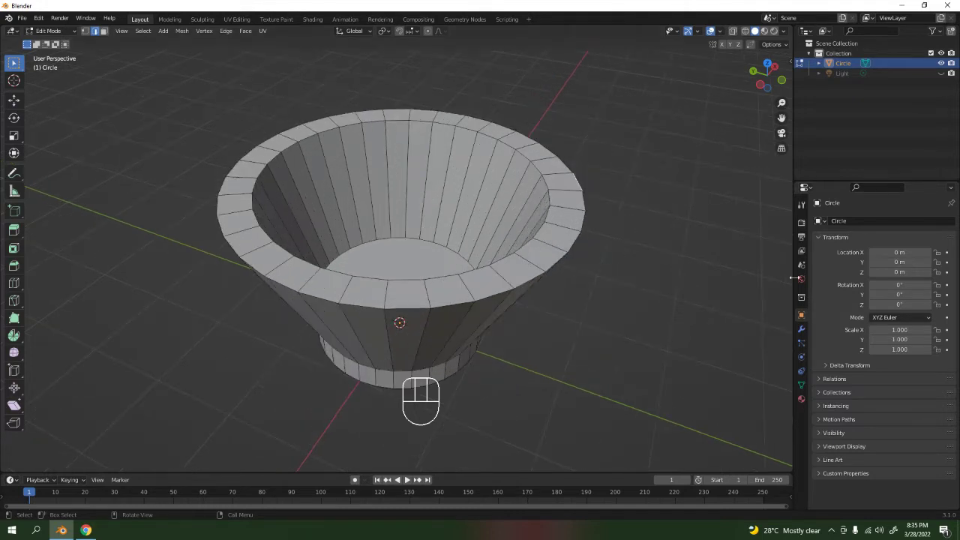
# Add a Subdivision Surface modifier to the bowl from Modifier Properties
pyautogui.doubleClick(803, 330)
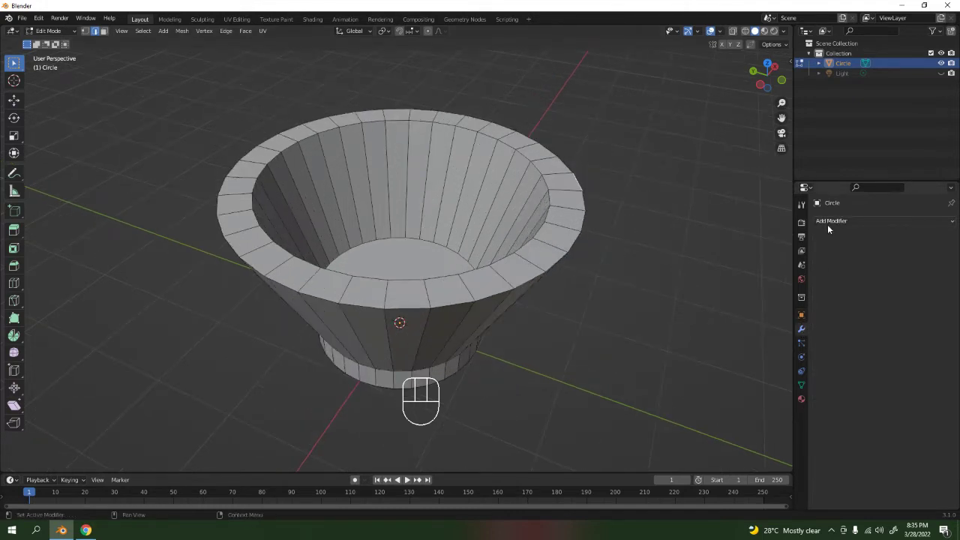
pyautogui.moveTo(828, 230); pyautogui.dragTo(778, 405)
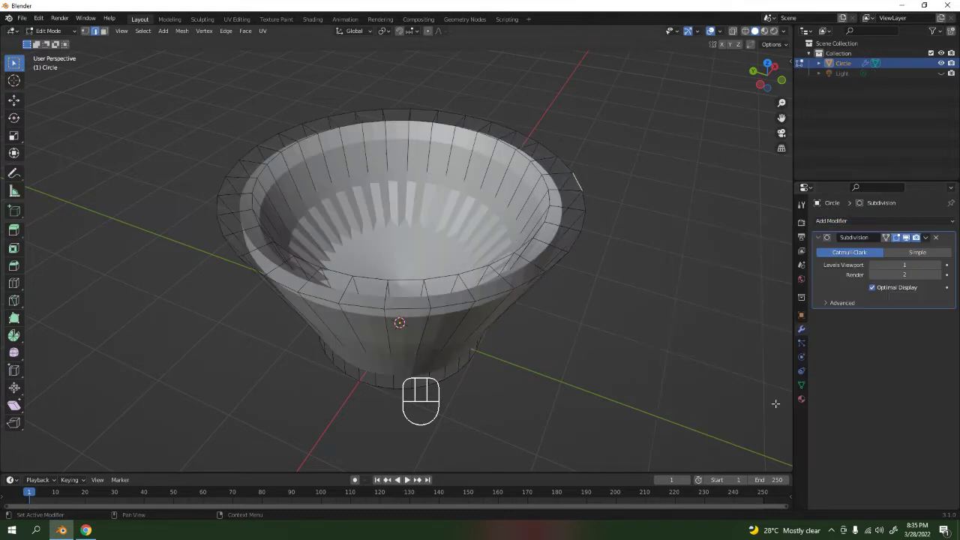
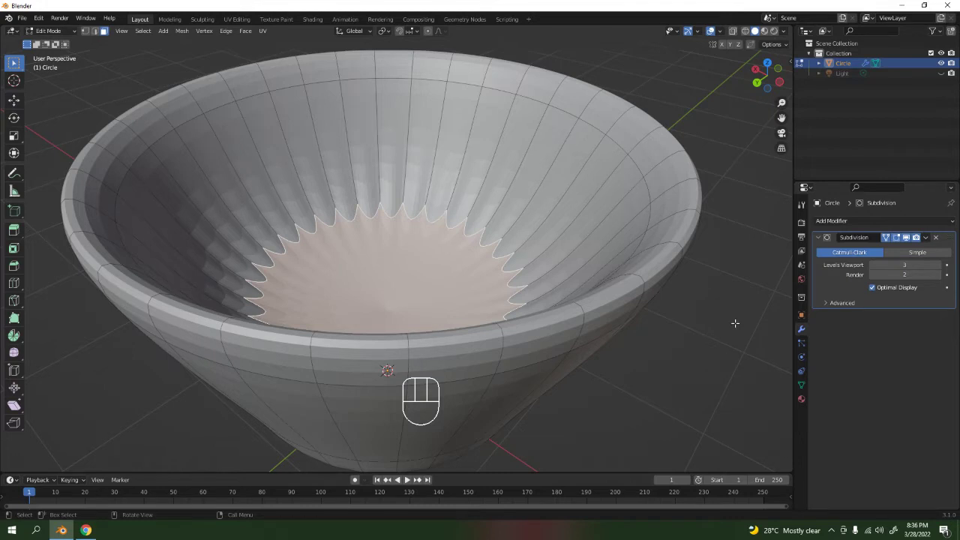
# Inset the bowl's bottom face into a ring of edges and return to editing its mesh up close
pyautogui.press('i')
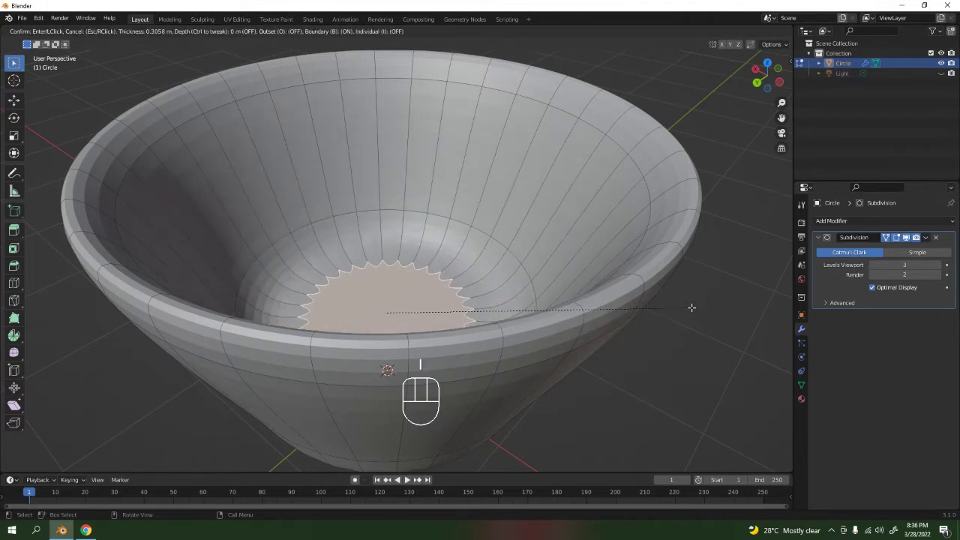
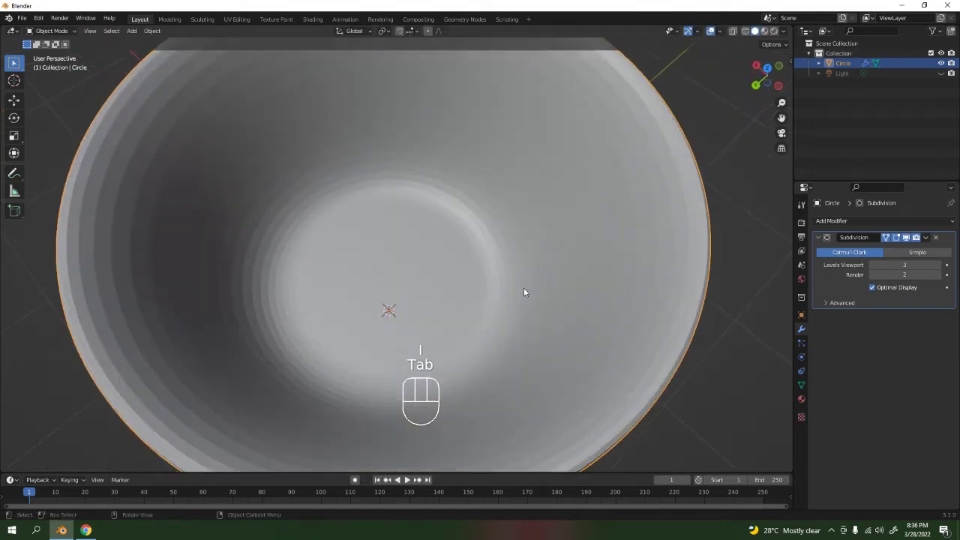
pyautogui.moveTo(526, 289); pyautogui.dragTo(507, 269)
pyautogui.press('Tab')
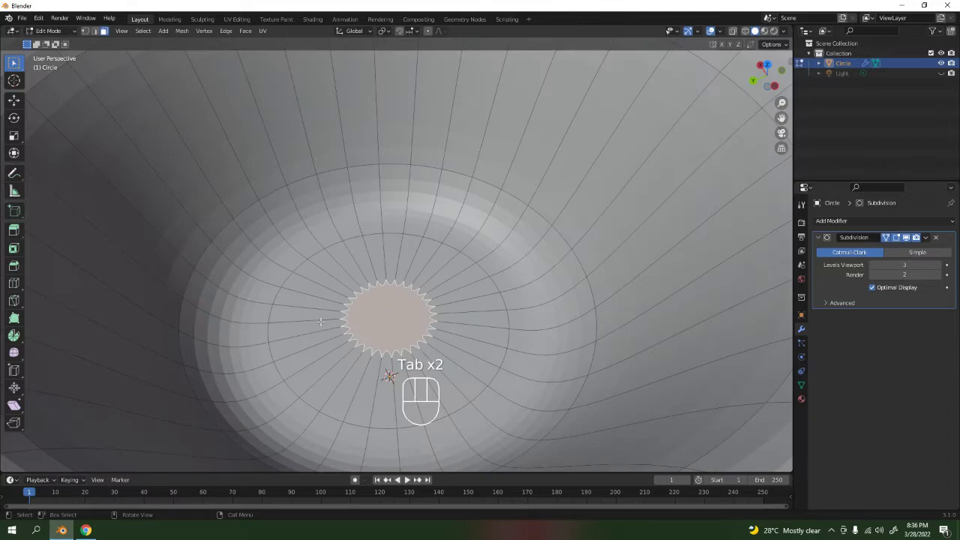
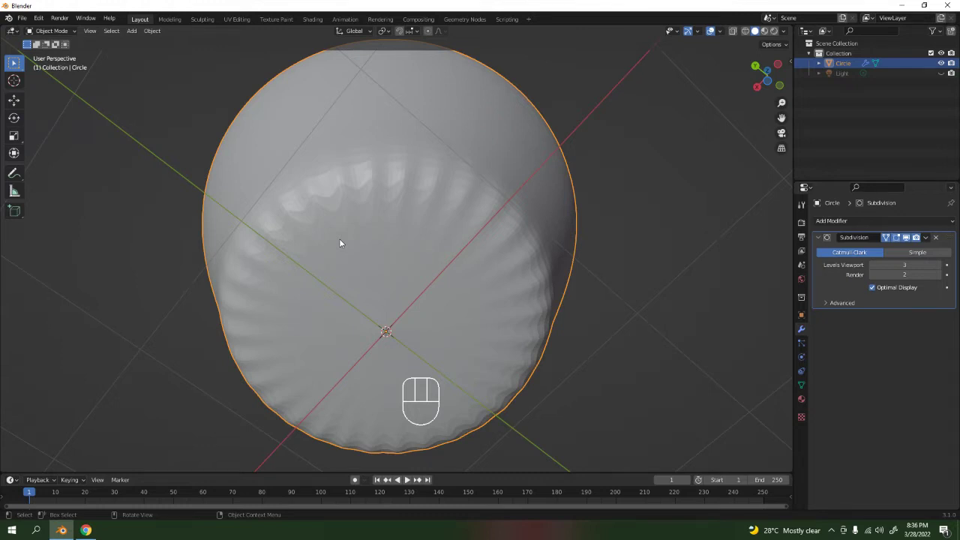
# Inset the bowl's bottom faces again, roughly 0.56 m thick, for a wider ring around the floor
pyautogui.press('Tab')
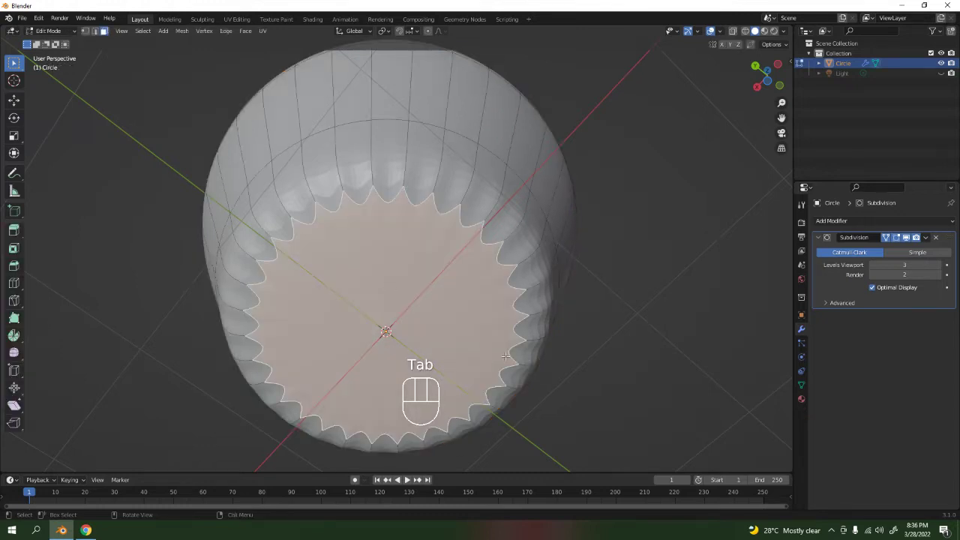
pyautogui.press('i')
pyautogui.press('i')
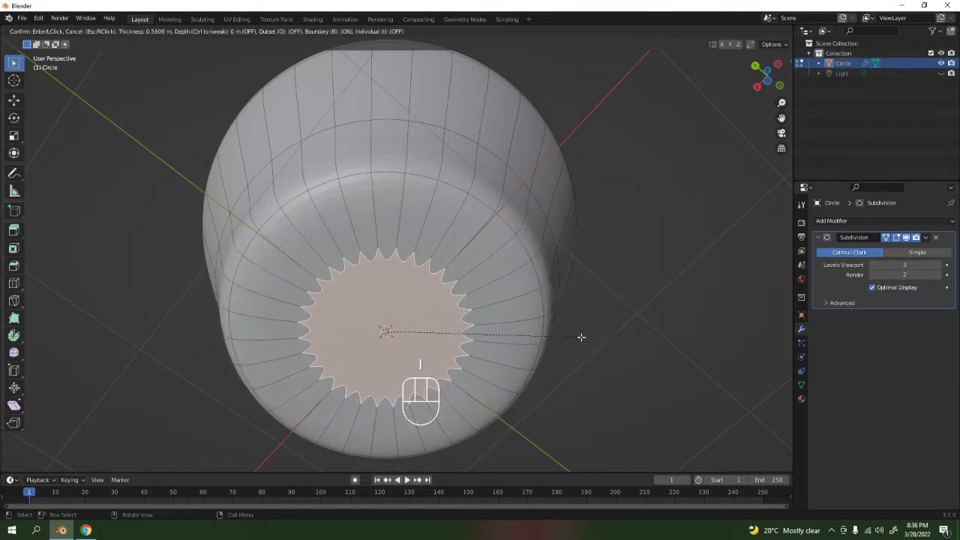
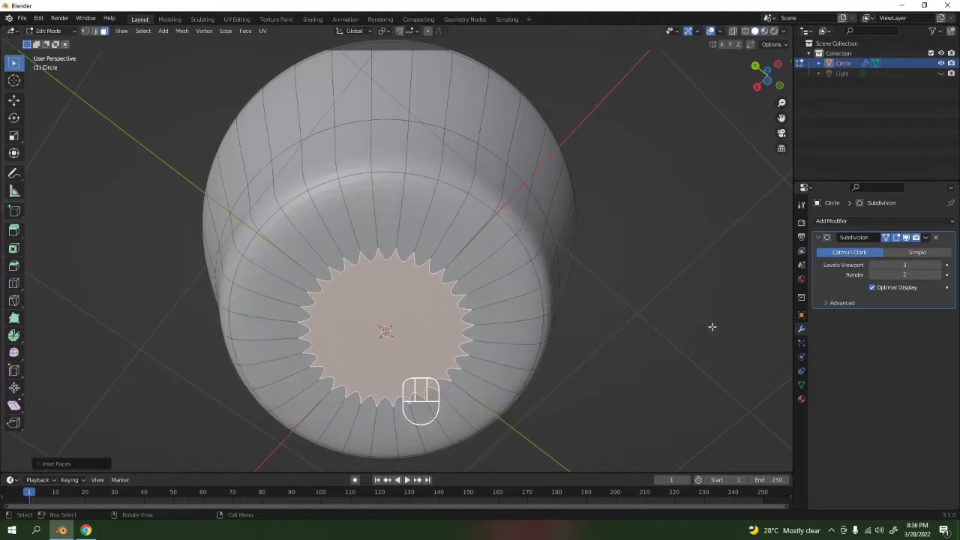
pyautogui.press('u')
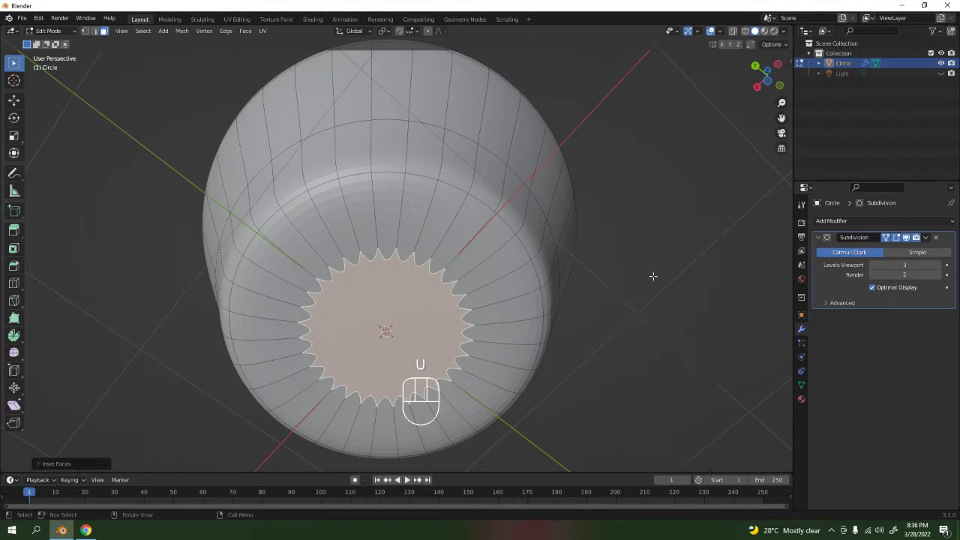
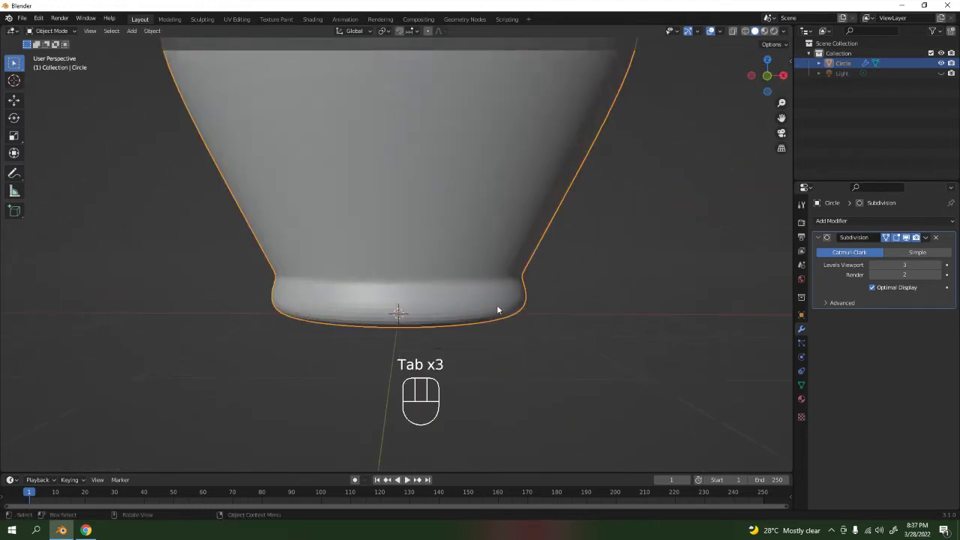
# Orbit under the bowl and start editing its mesh to shape the foot
pyautogui.moveTo(532, 300); pyautogui.dragTo(505, 268)
pyautogui.press('Tab')
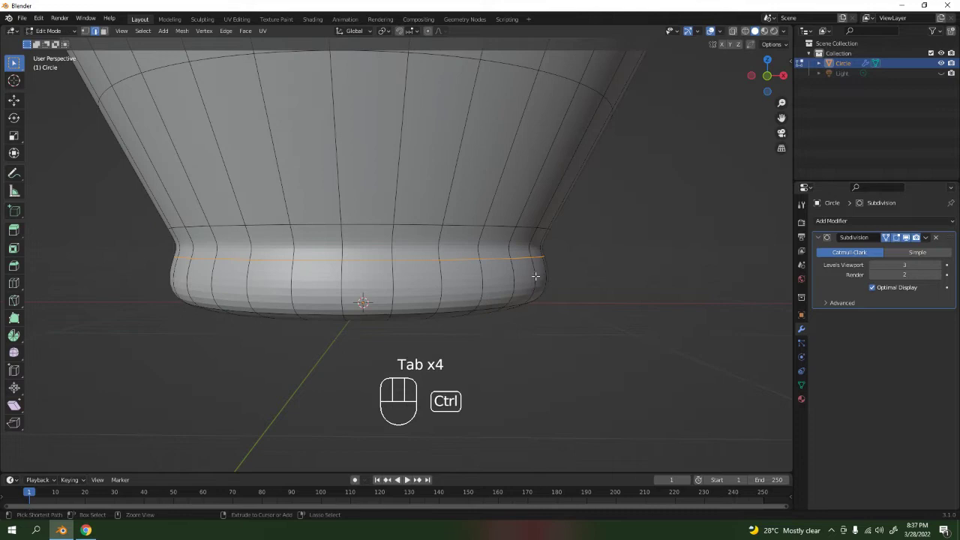
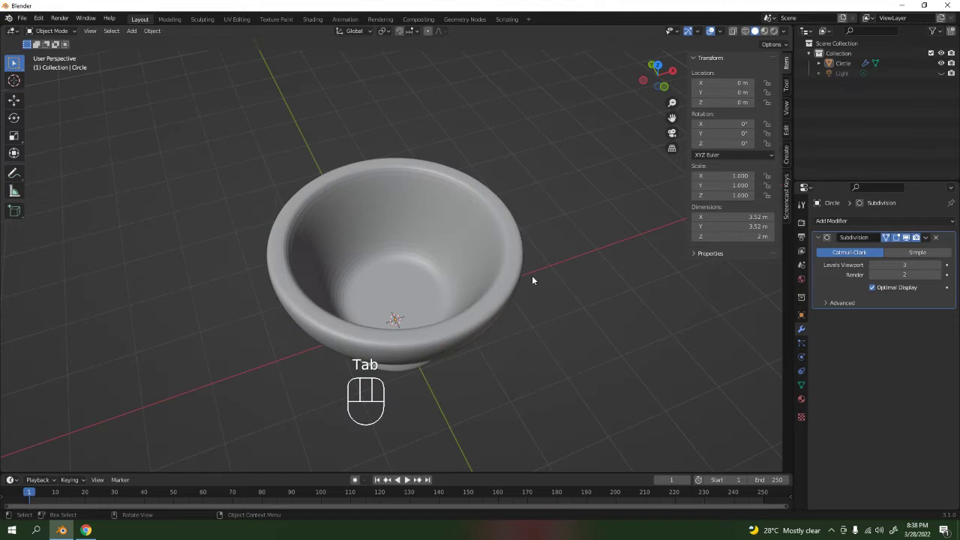
# Apply the bowl's Subdivision modifier after inspecting it from inside and below
pyautogui.moveTo(517, 273); pyautogui.dragTo(527, 148)
pyautogui.middleClick(508, 124)
pyautogui.moveTo(494, 186); pyautogui.dragTo(486, 237)
pyautogui.click(847, 292)
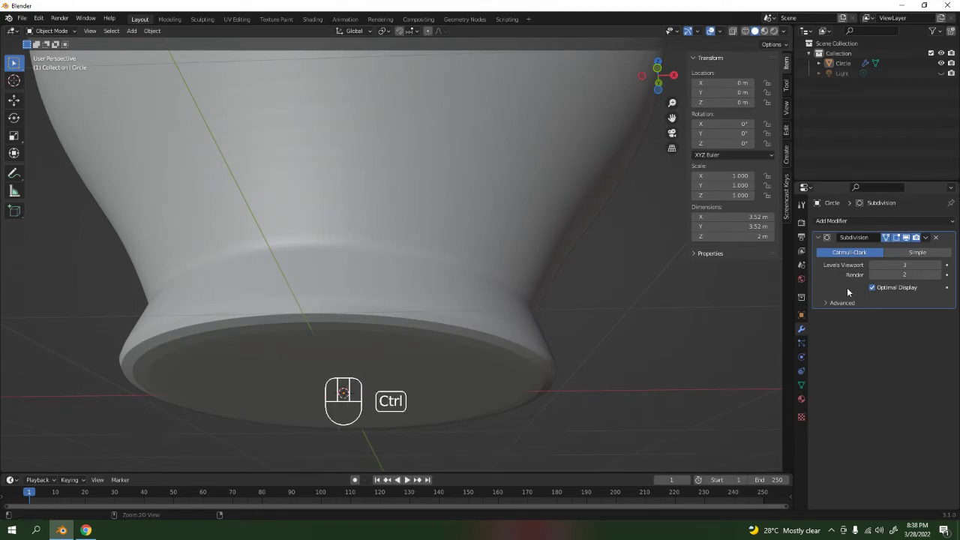
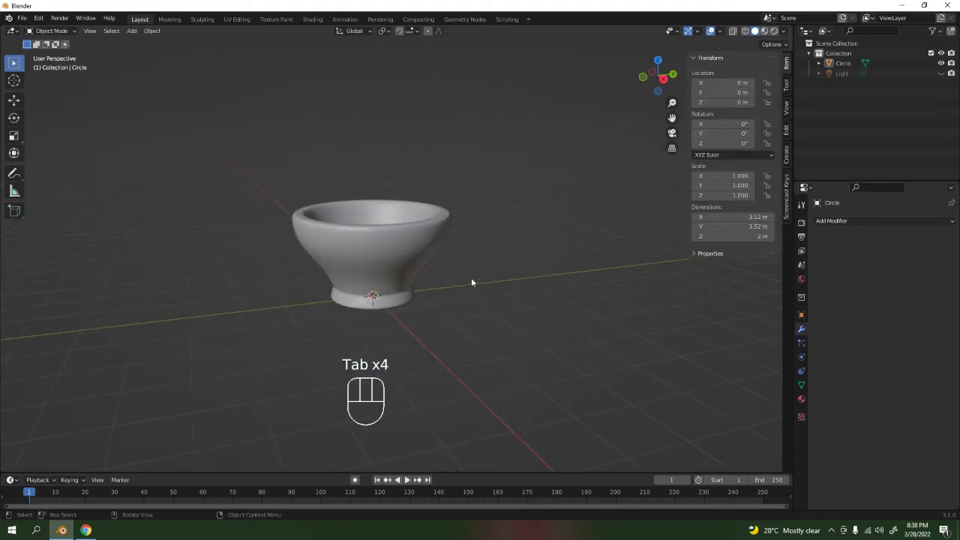
# Switch to front orthographic view and add a new circle mesh, Circle.001, for the pestle
pyautogui.press('KP_1')
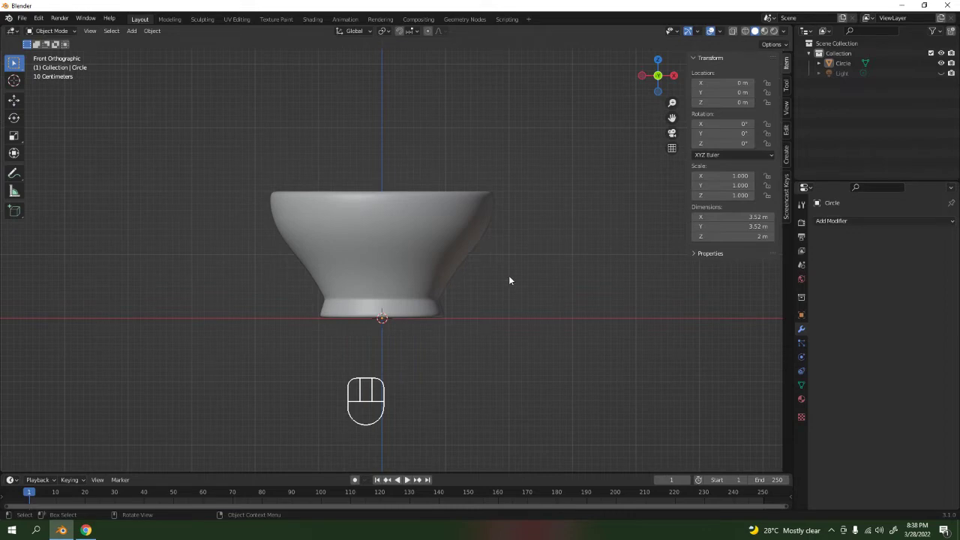
pyautogui.press('shift+a')
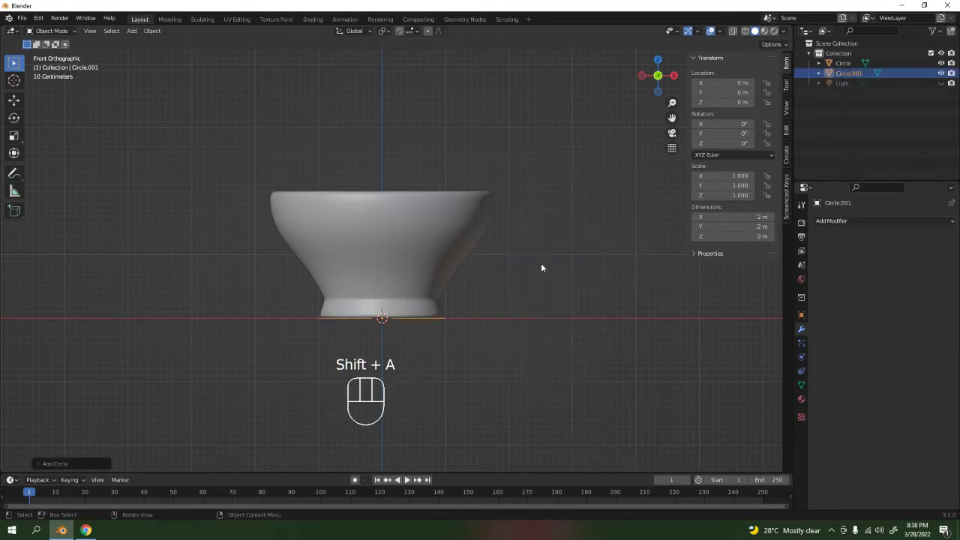
# Move Circle.001 up along Z about 2.15 m above the bowl and scale it to about 0.8
pyautogui.press('g')
pyautogui.press('z')
pyautogui.click(448, 149)
pyautogui.moveTo(476, 132); pyautogui.dragTo(478, 225)
pyautogui.middleClick(485, 224)
pyautogui.press('s')
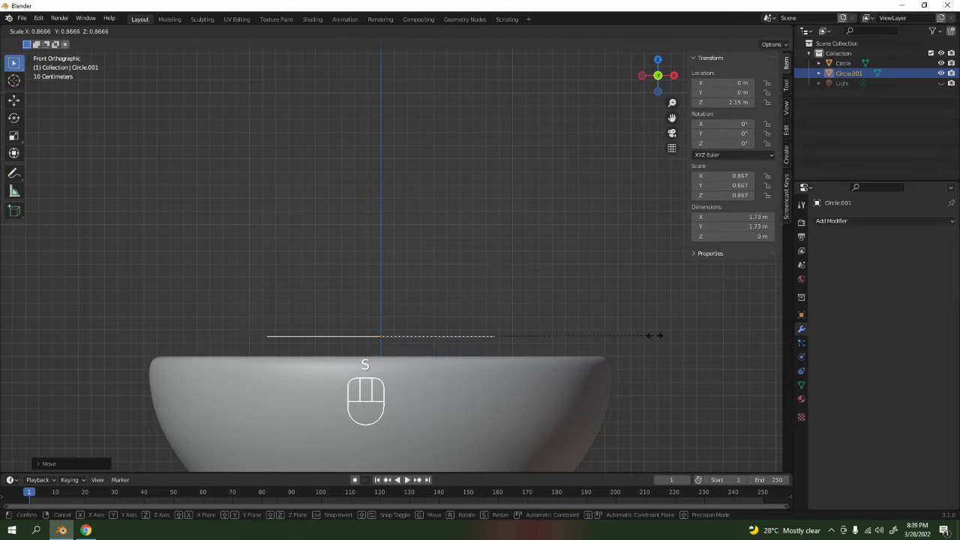
pyautogui.click(642, 327)
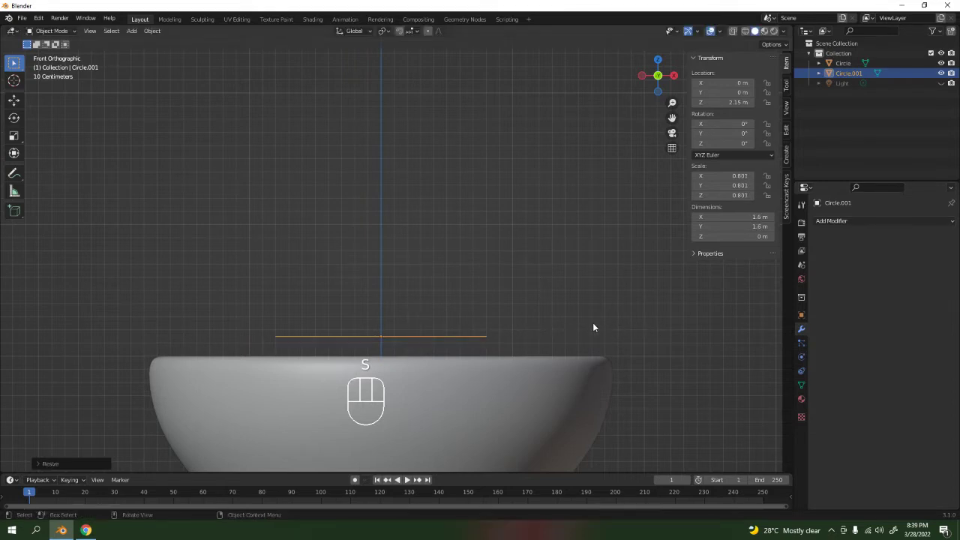
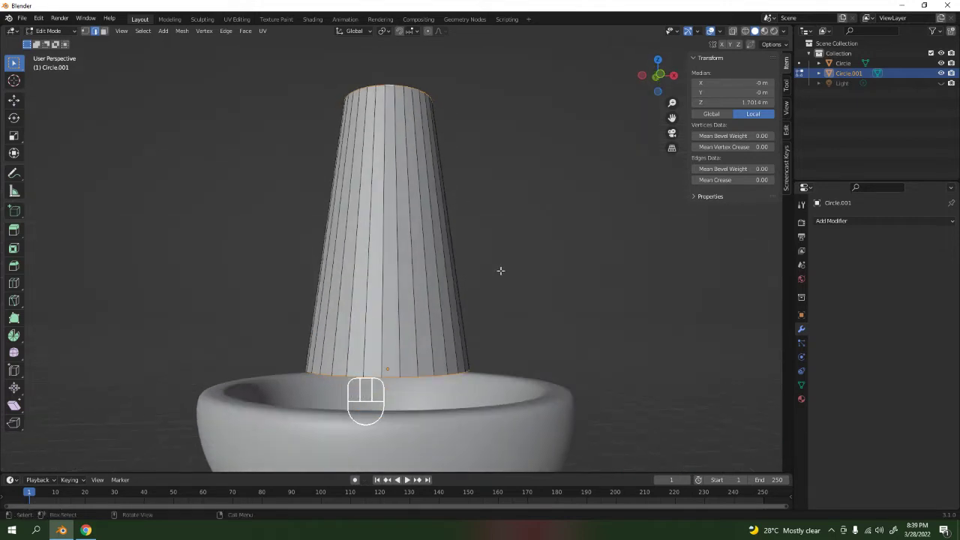
# Bevel the pestle's top edge loop to round off its end
pyautogui.press('ctrl+b')
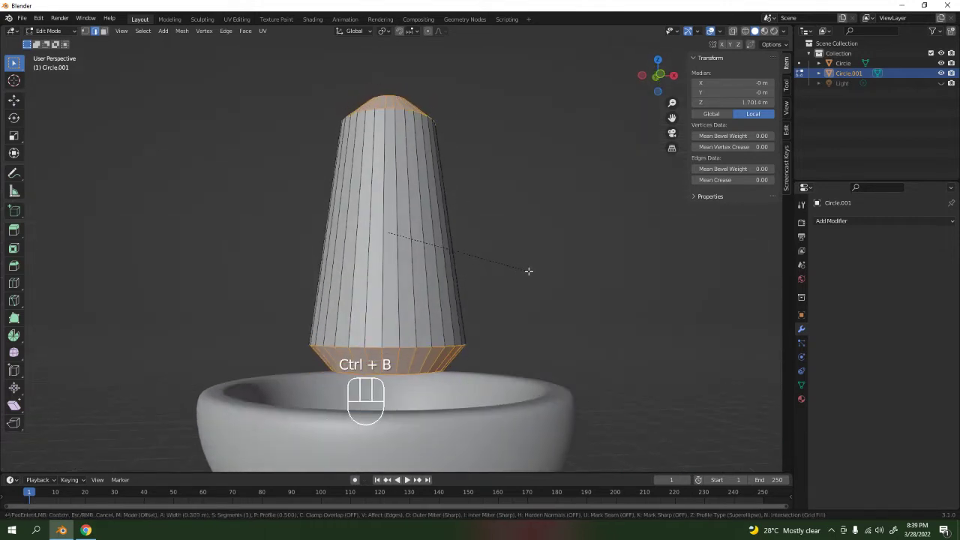
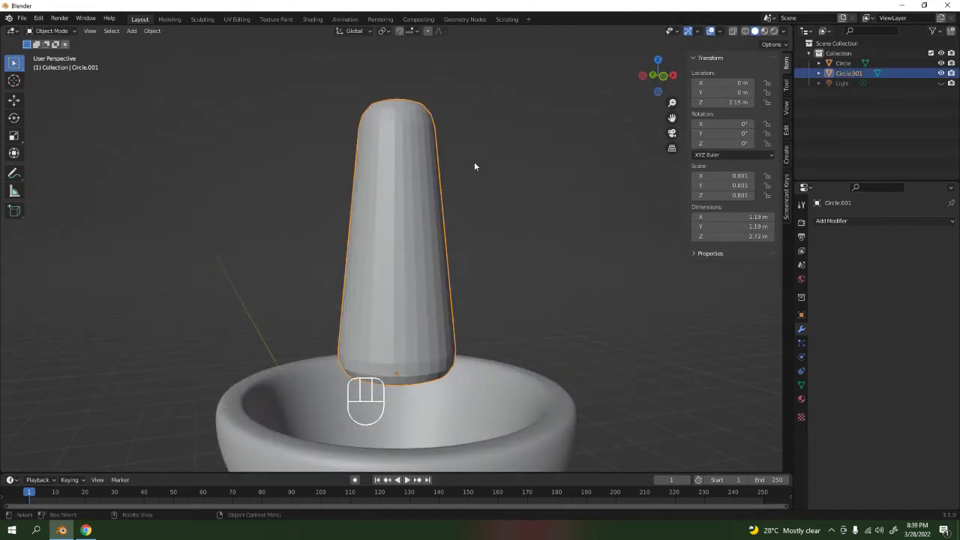
# Add a Subdivision Surface modifier to the pestle and orbit to look down onto its end cap
pyautogui.click(848, 222)
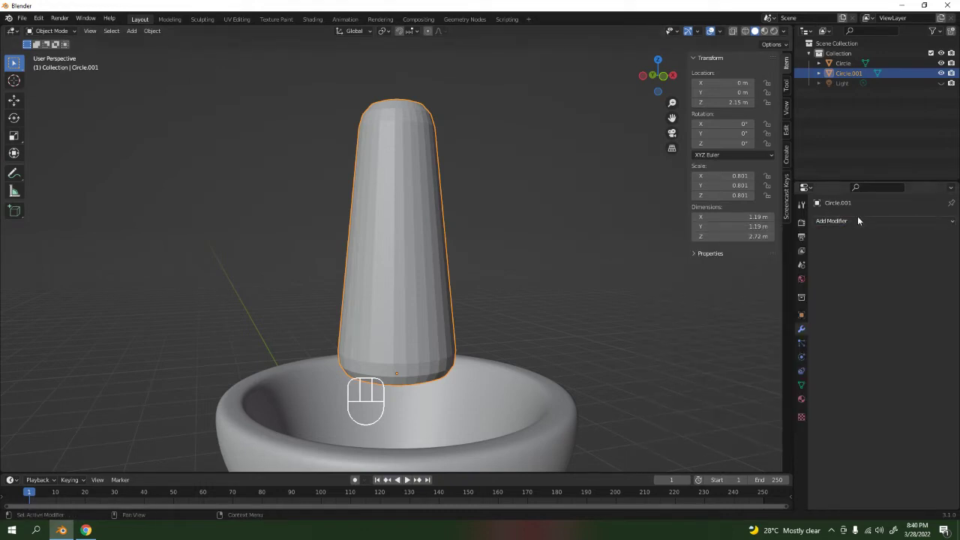
pyautogui.moveTo(861, 219); pyautogui.dragTo(787, 402)
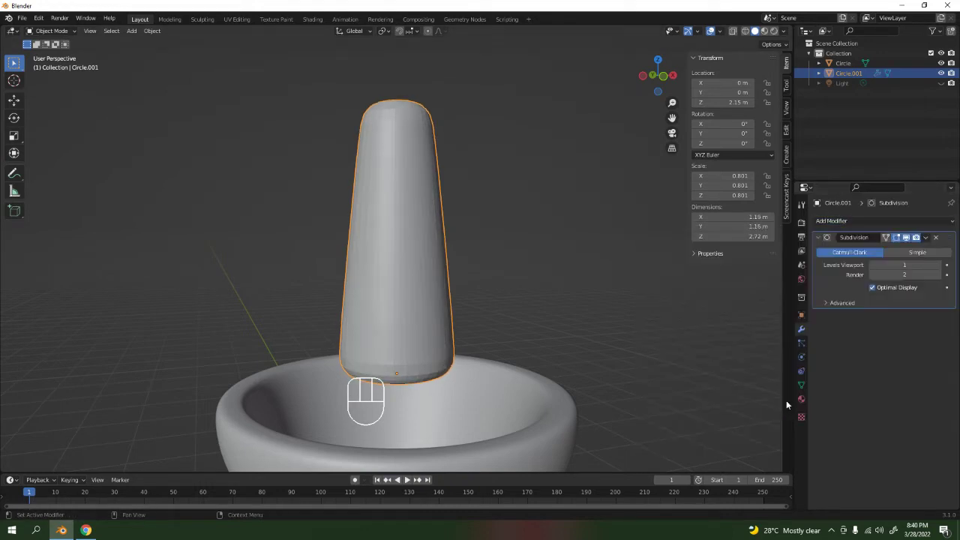
pyautogui.moveTo(536, 209); pyautogui.dragTo(545, 275)
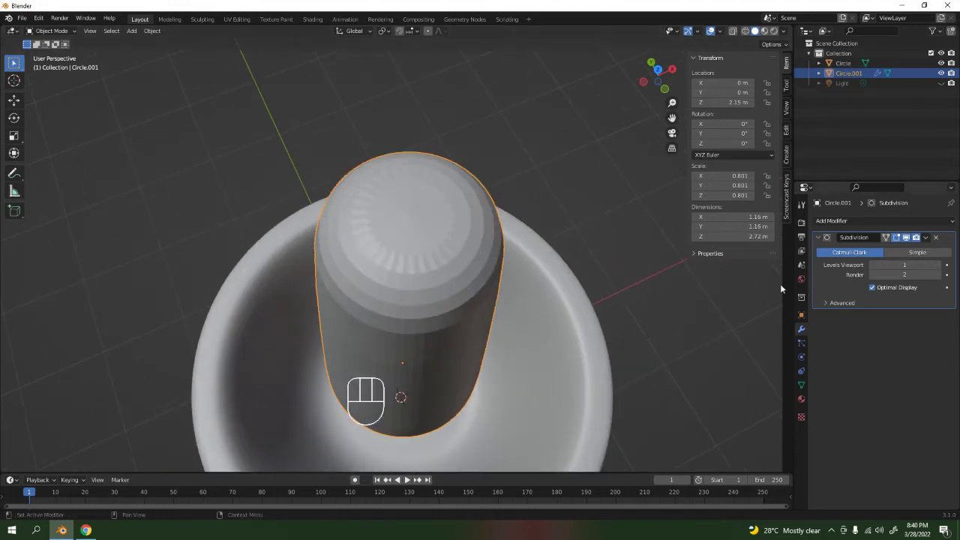
# Inset the pestle's end face twice in face-select mode, giving its tip tighter rings
pyautogui.press('Tab')
pyautogui.press('3')
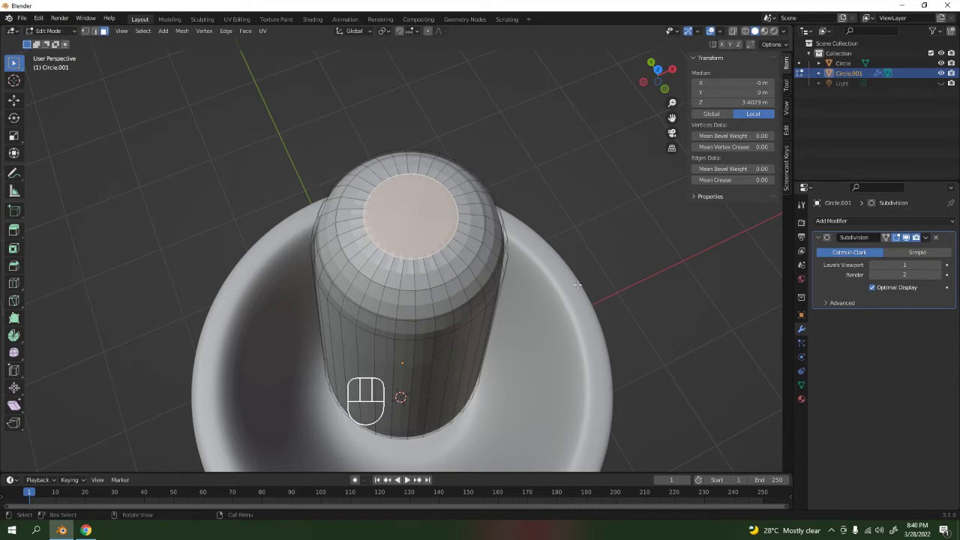
pyautogui.press('i')
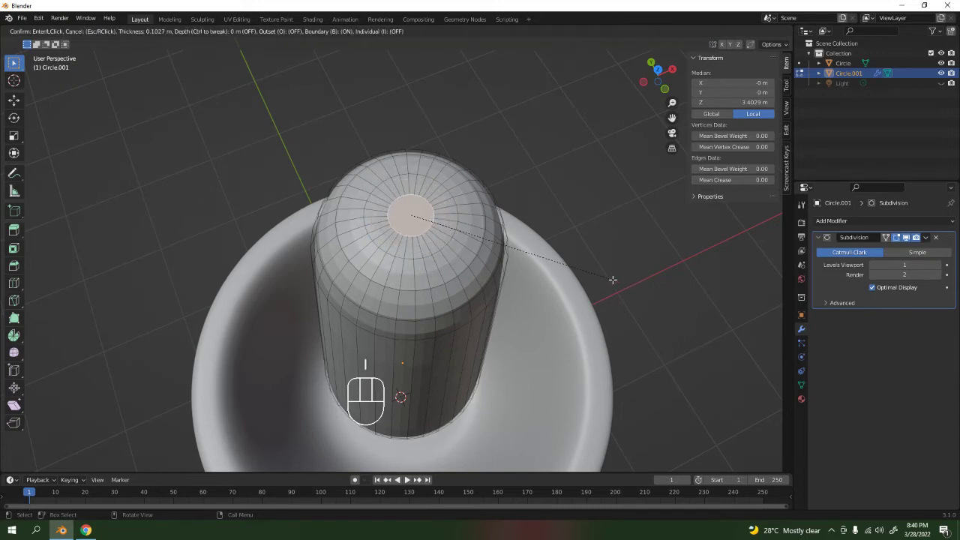
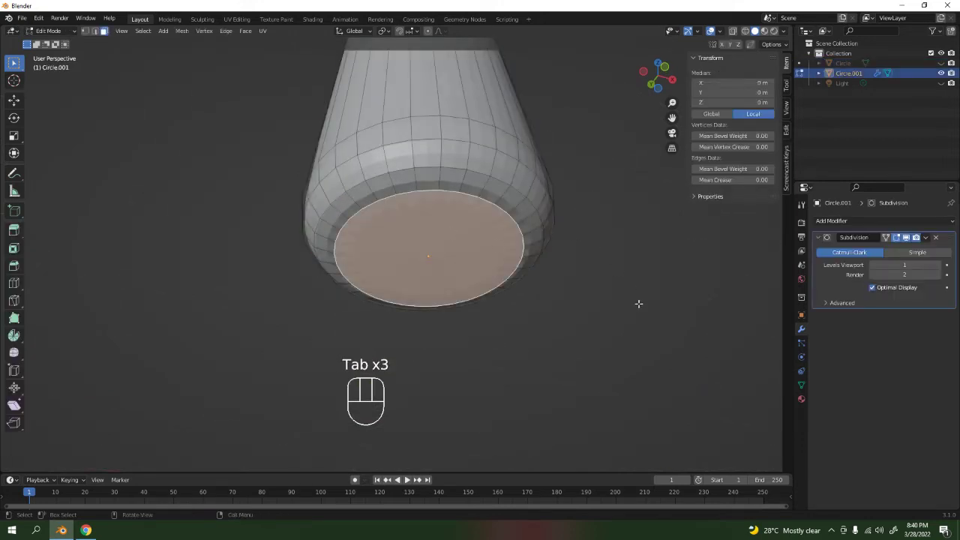
pyautogui.press('i')
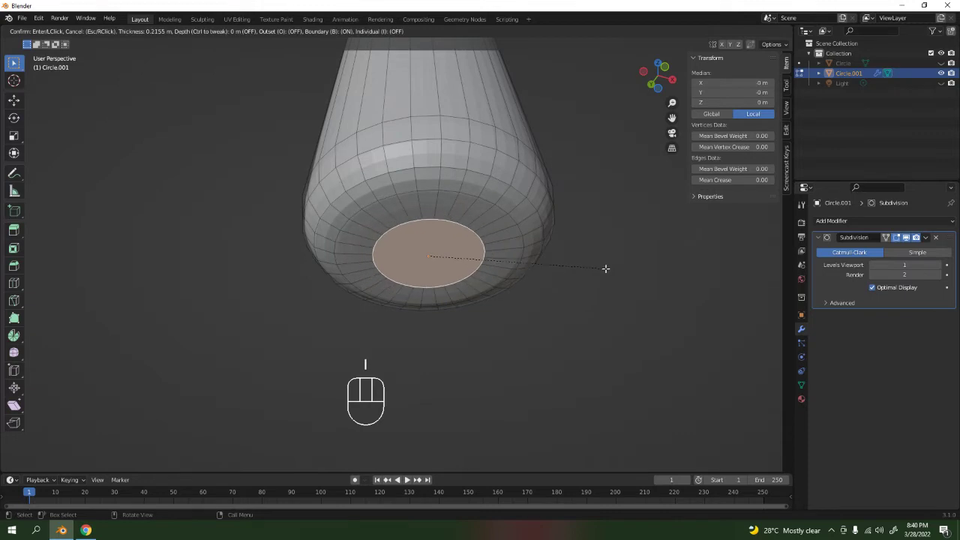
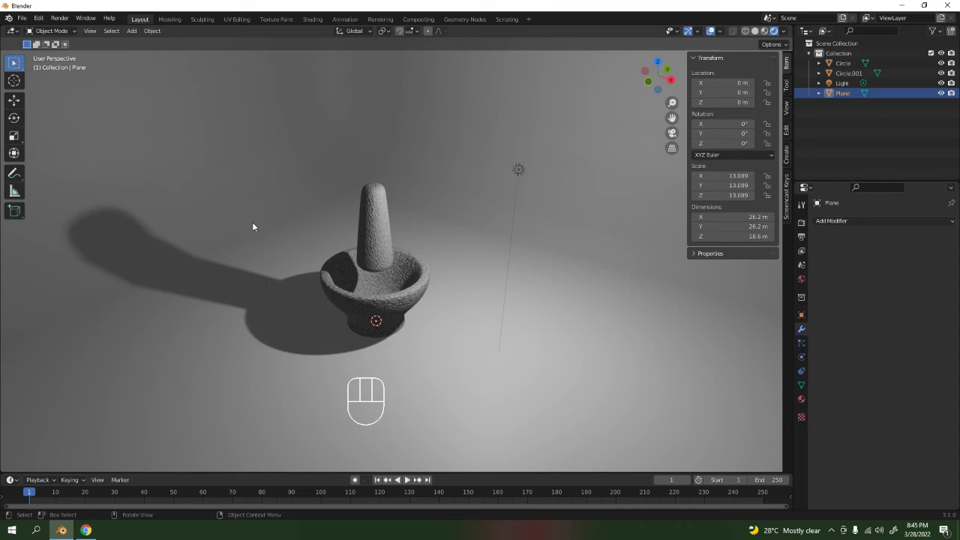
# Select the point light and adjust its settings so the pestle casts no dark shadow
pyautogui.click(519, 171)
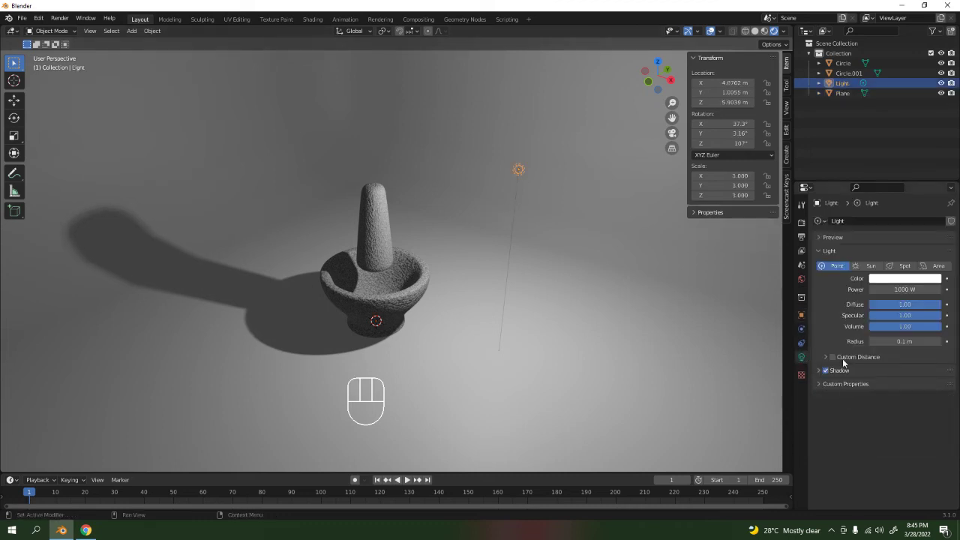
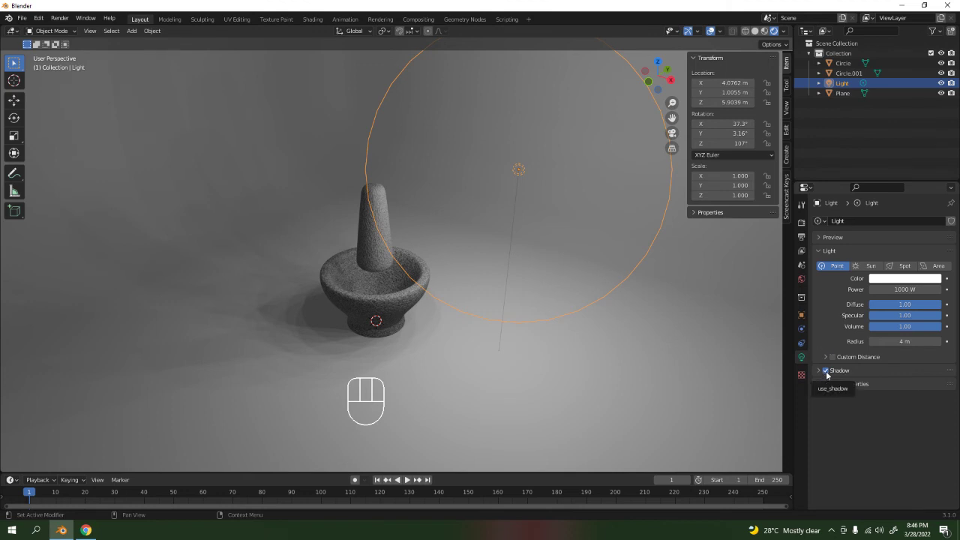
pyautogui.click(827, 372)
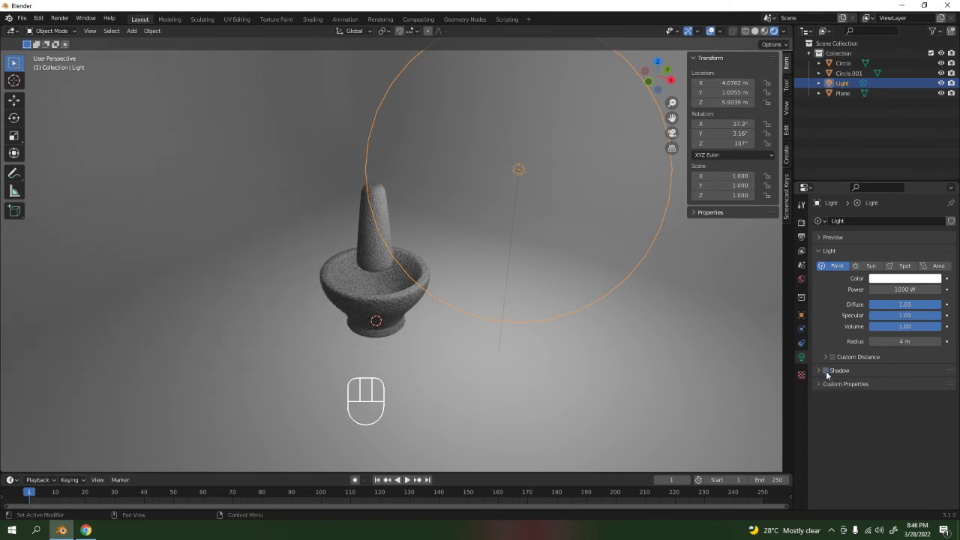
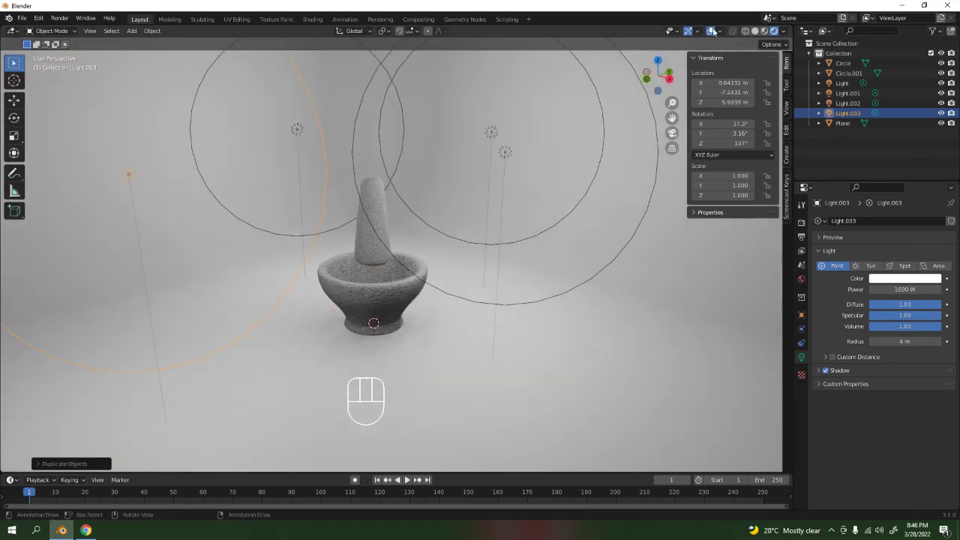
# Switch to rendered shading and orbit around the lit mortar and pestle, selecting the pestle
pyautogui.click(714, 35)
pyautogui.moveTo(492, 157); pyautogui.dragTo(482, 175)
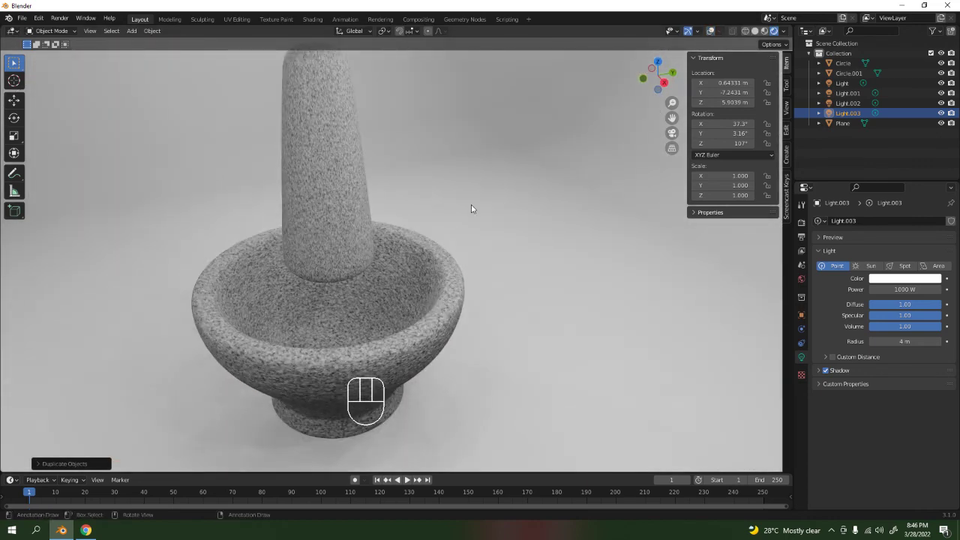
pyautogui.moveTo(454, 235); pyautogui.dragTo(473, 258)
pyautogui.click(335, 253)
pyautogui.moveTo(338, 266); pyautogui.dragTo(354, 240)
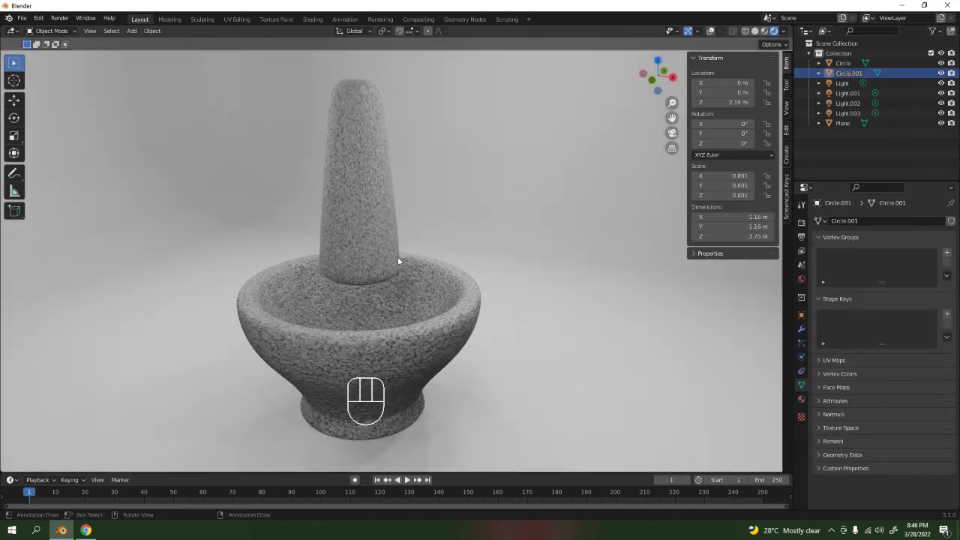
pyautogui.moveTo(401, 258); pyautogui.dragTo(387, 252)
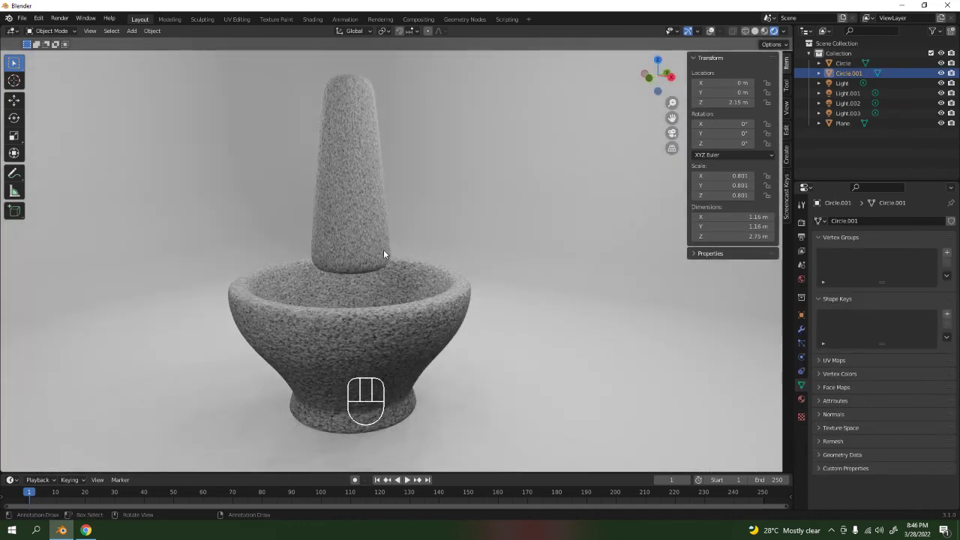